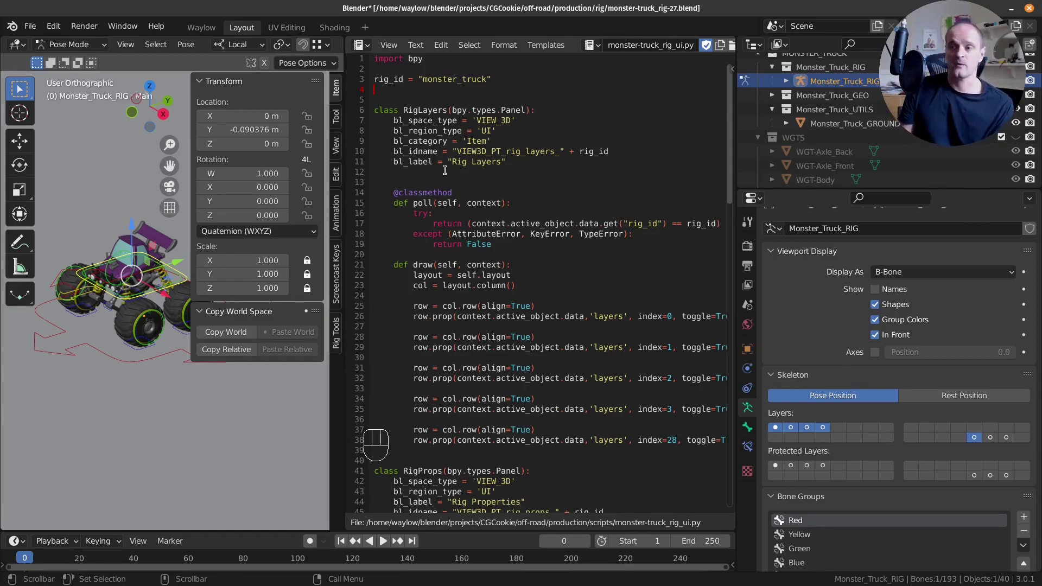
# Run the rig layers panel script beside the truck rig.
pyautogui.moveTo(421, 52); pyautogui.dragTo(440, 154)
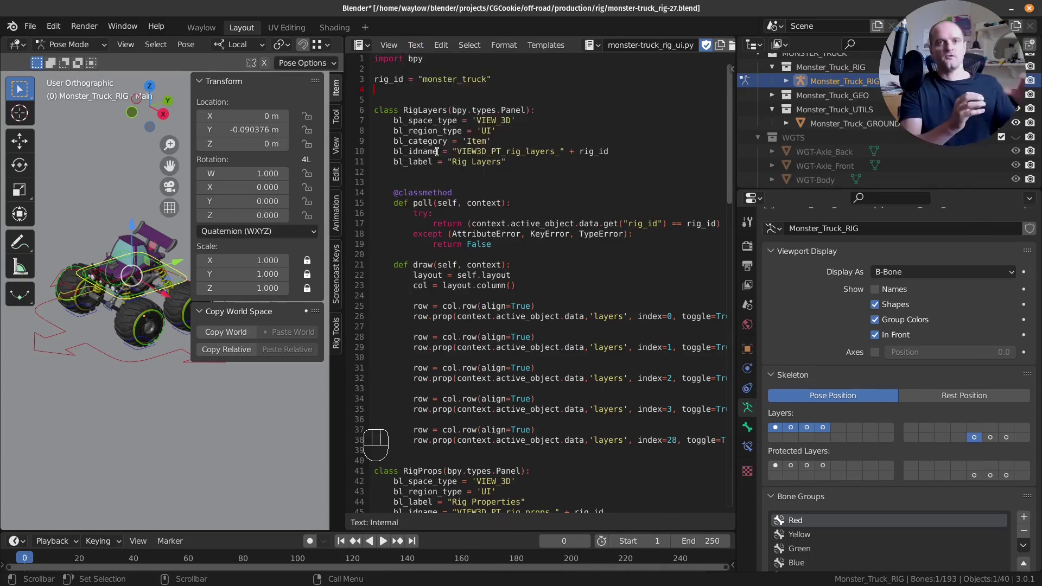
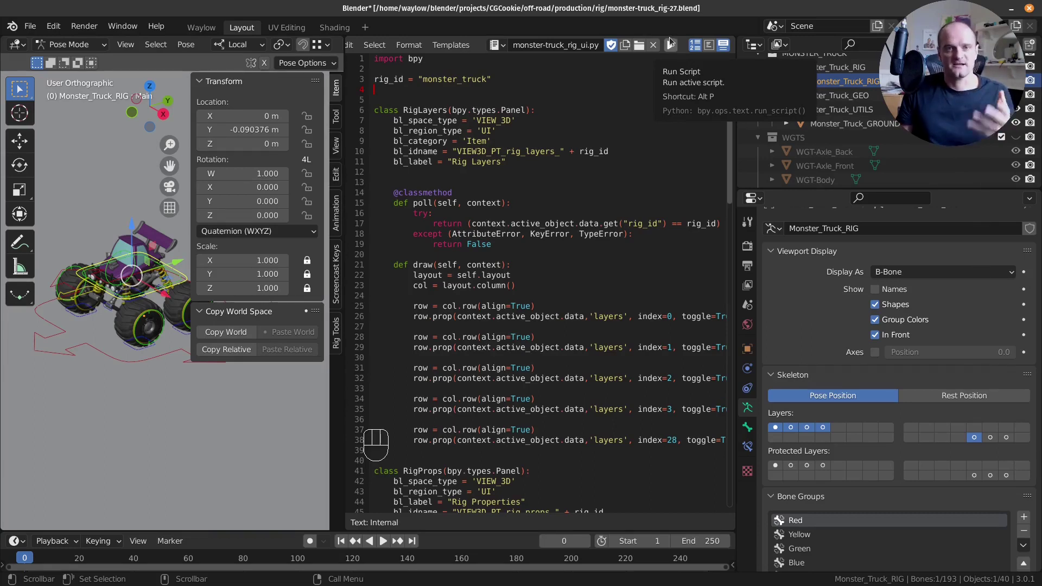
pyautogui.click(674, 47)
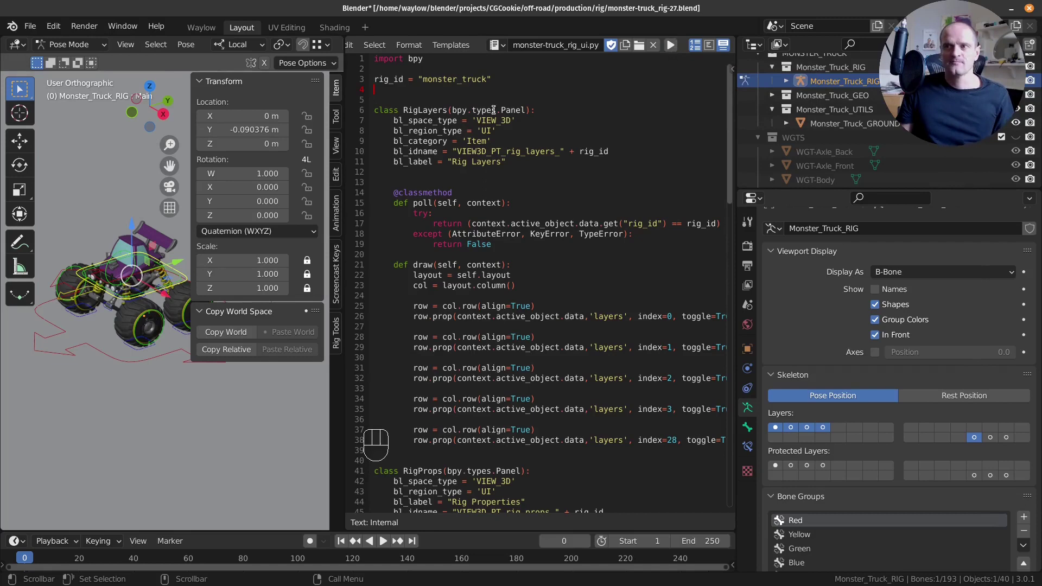
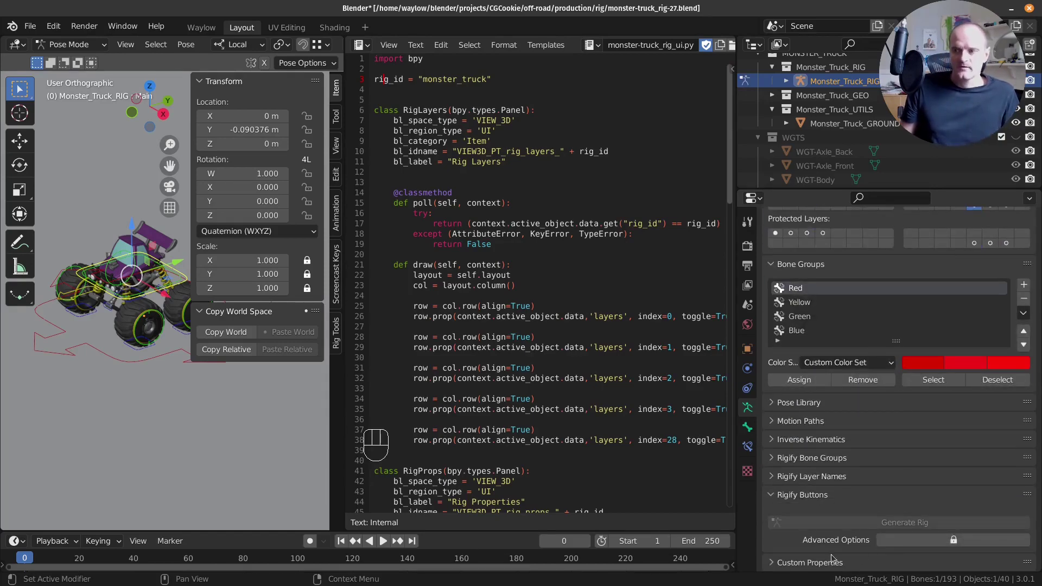
# Add a new custom property named rig_id to the armature data.
pyautogui.click(832, 565)
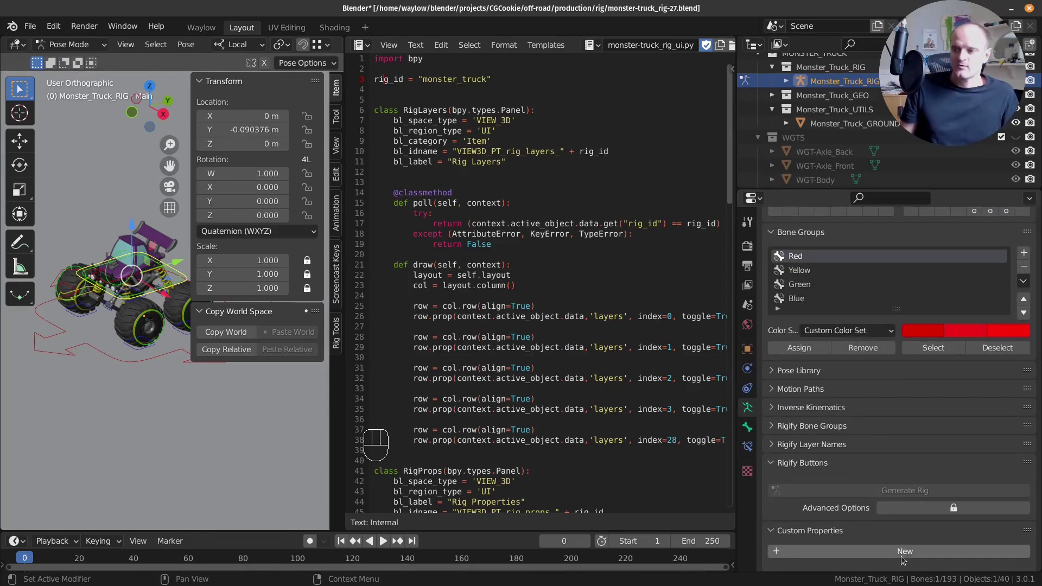
pyautogui.click(904, 552)
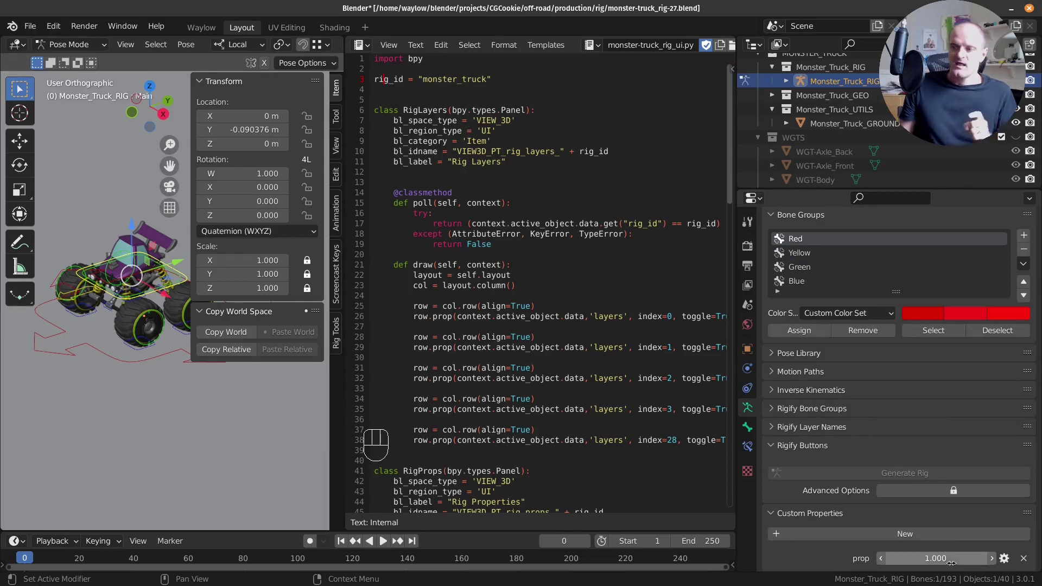
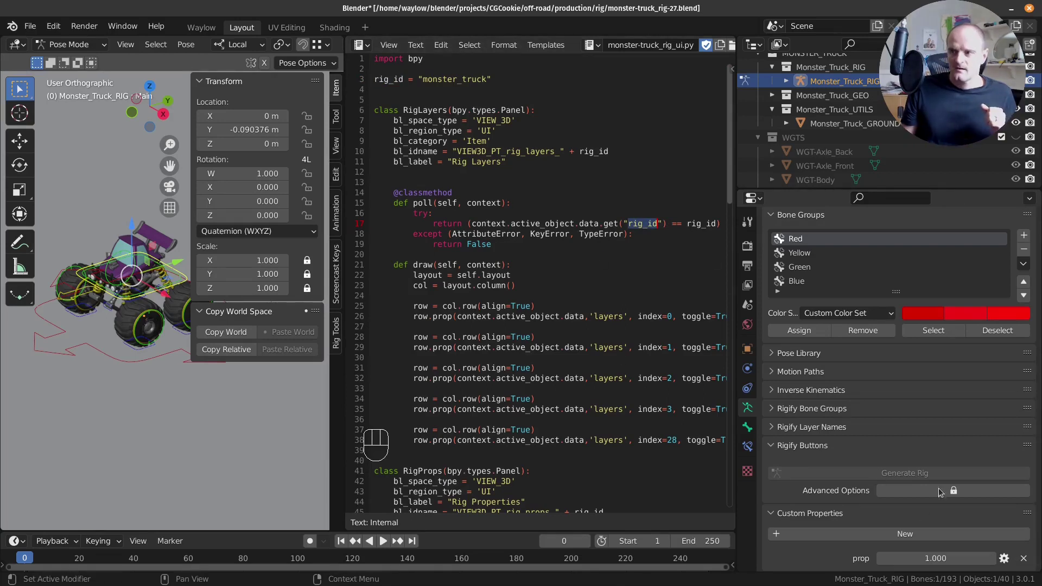
pyautogui.moveTo(1009, 562); pyautogui.dragTo(926, 440)
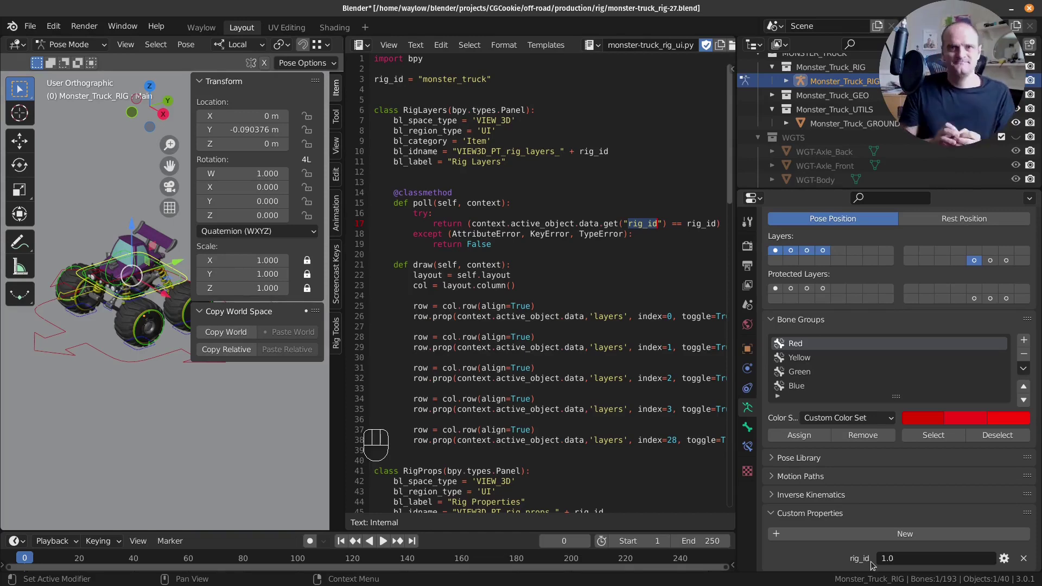
# Edit the rig_id value toward monster_truck and widen the viewport.
pyautogui.click(921, 569)
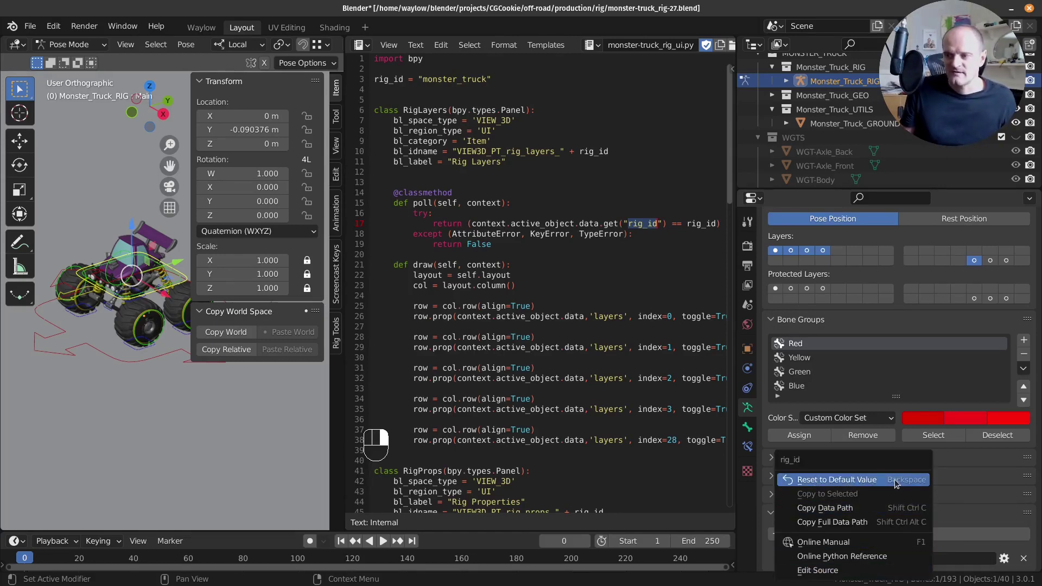
pyautogui.moveTo(914, 484); pyautogui.dragTo(914, 529)
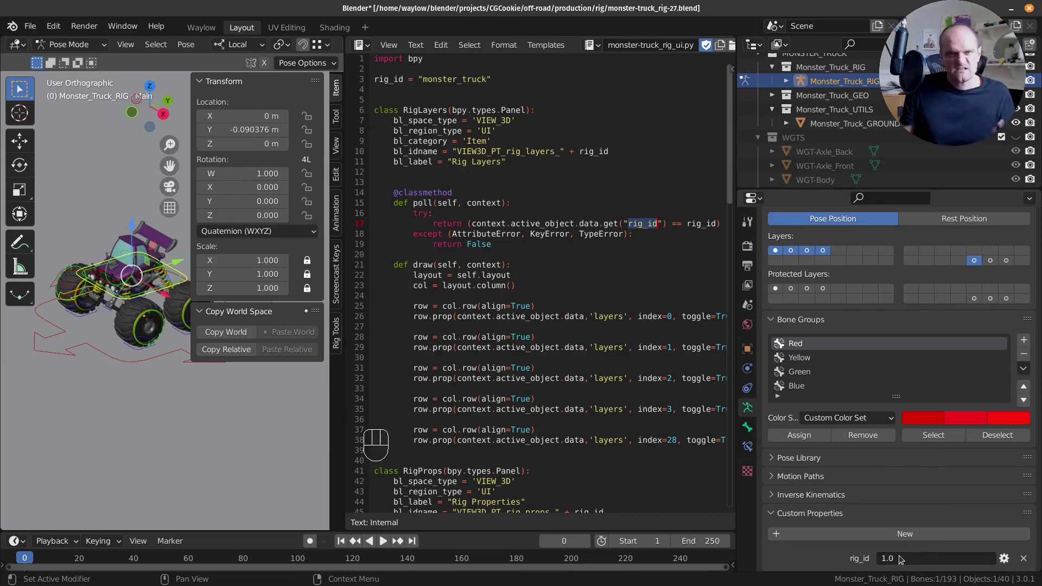
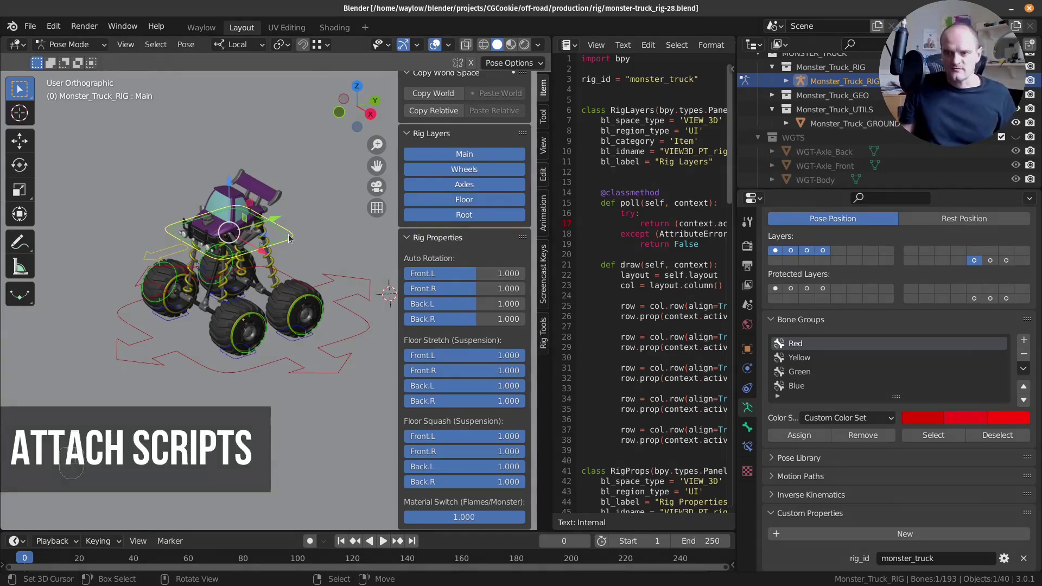
# Reset the rig's pose (Alt+R, Alt+G) and switch the truck view.
pyautogui.press('a')
pyautogui.press('alt+r')
pyautogui.press('alt+g')
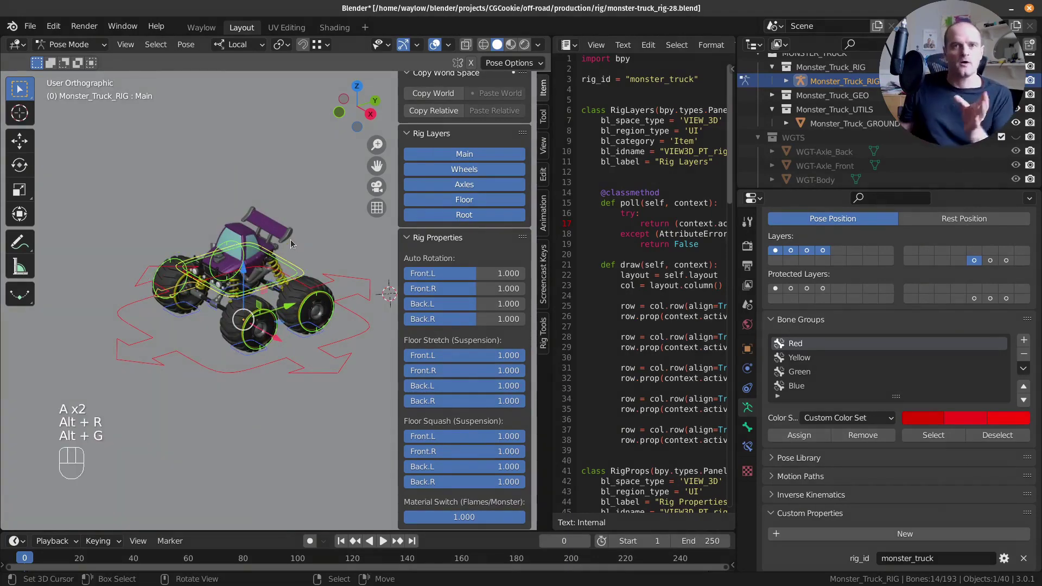
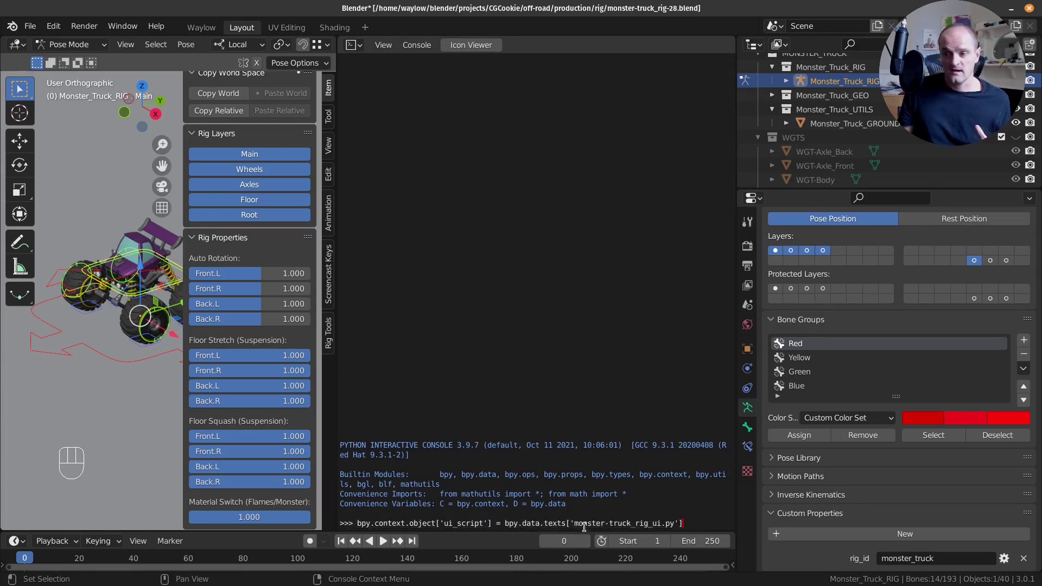
# Correct the console command's text name to monster-truck_rig_ui.py via autocomplete.
pyautogui.press('BackSpace')
pyautogui.press('BackSpace')
pyautogui.press('BackSpace')
pyautogui.press('Tab')
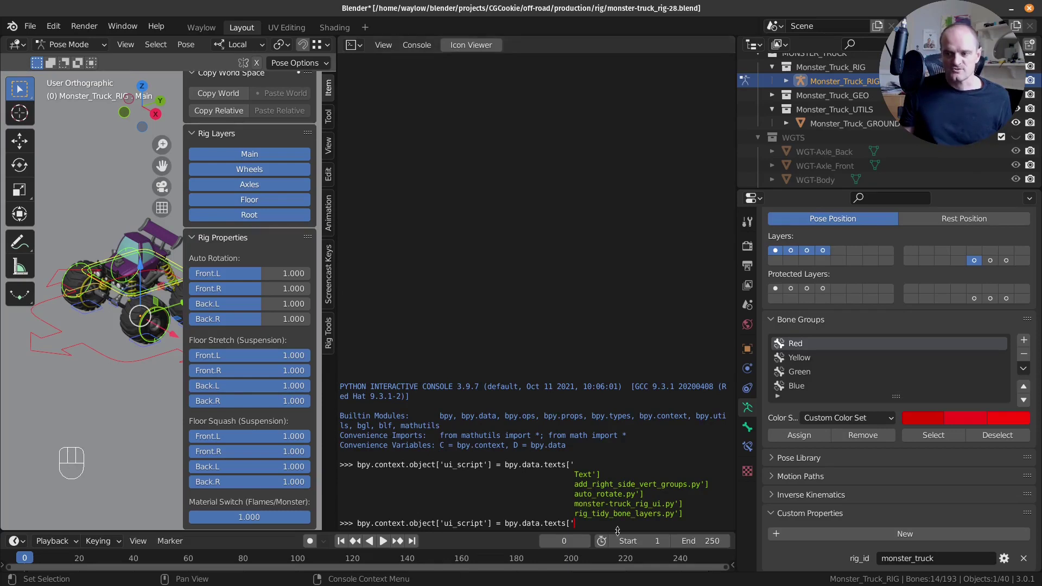
pyautogui.press('o')
pyautogui.press('n')
pyautogui.press(',')
pyautogui.press('BackSpace')
pyautogui.press('m')
pyautogui.press('o')
pyautogui.press('n')
pyautogui.press('Tab')
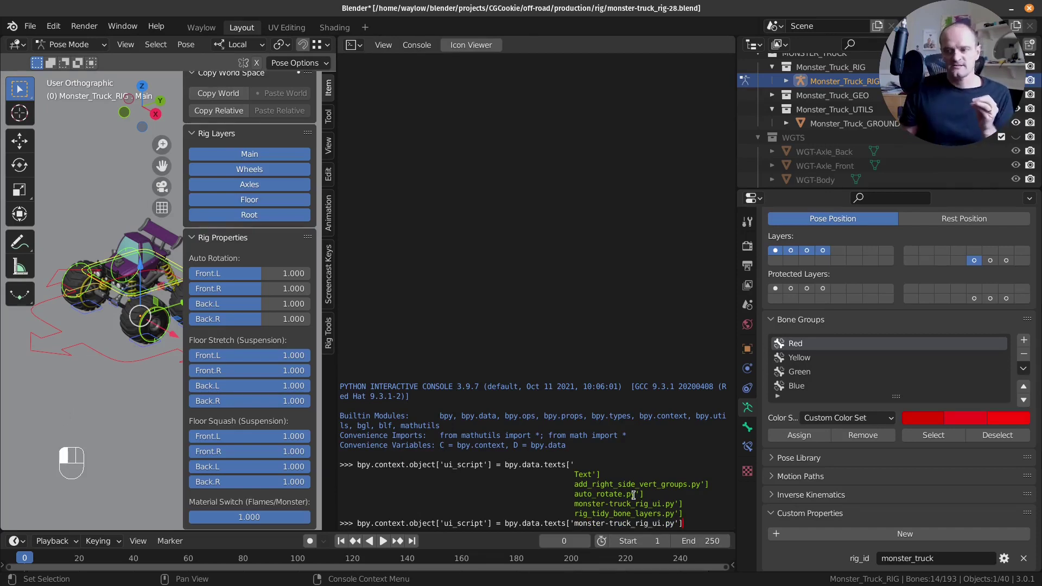
# Run the ui_script assignment and reveal the rig object's custom properties.
pyautogui.press('Return')
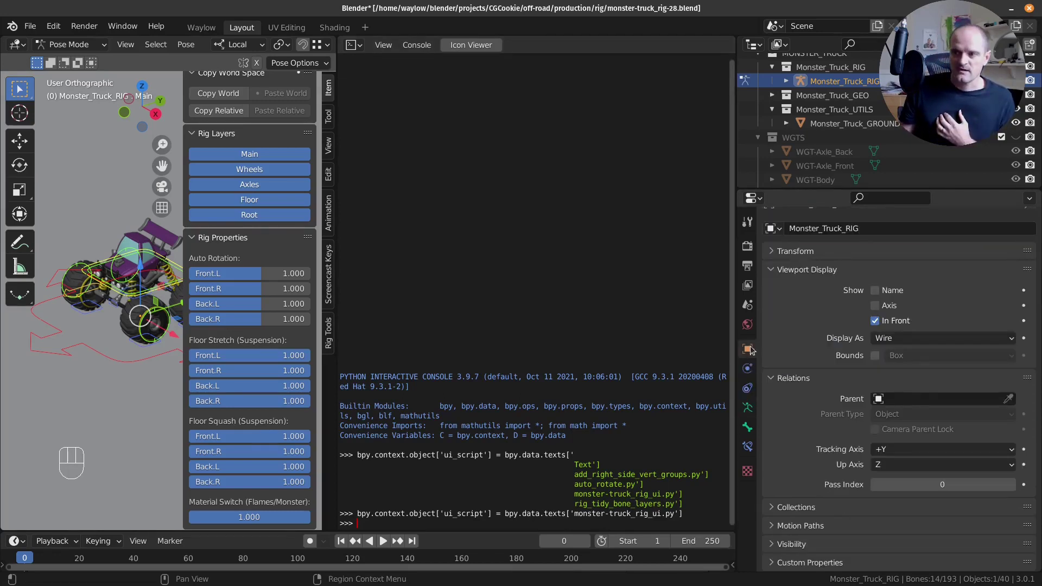
pyautogui.click(827, 565)
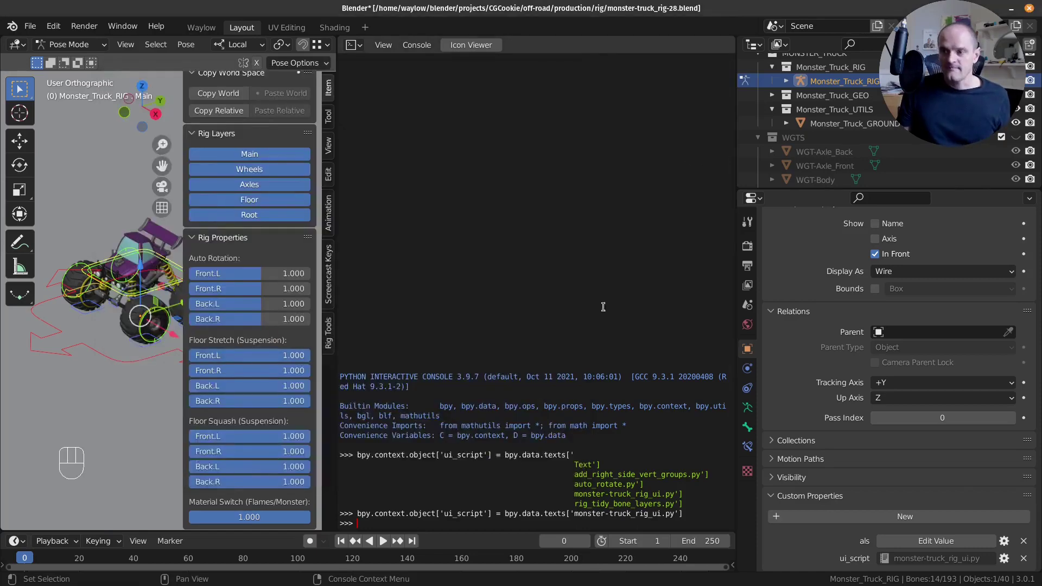
# Assign the rig's auto_rotate_script property to the auto_rotate.py text from the console.
pyautogui.press('ctrl+v')
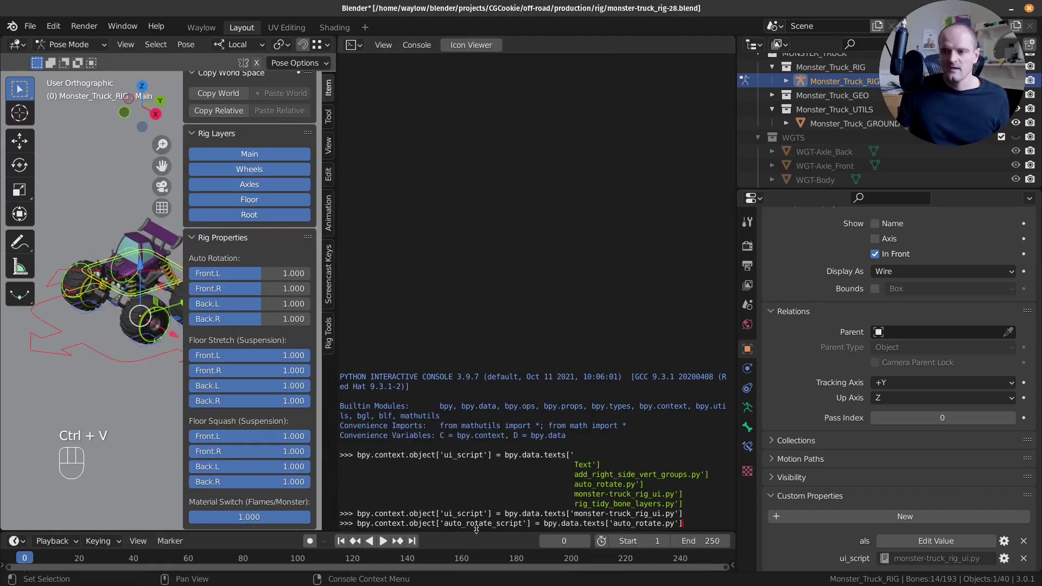
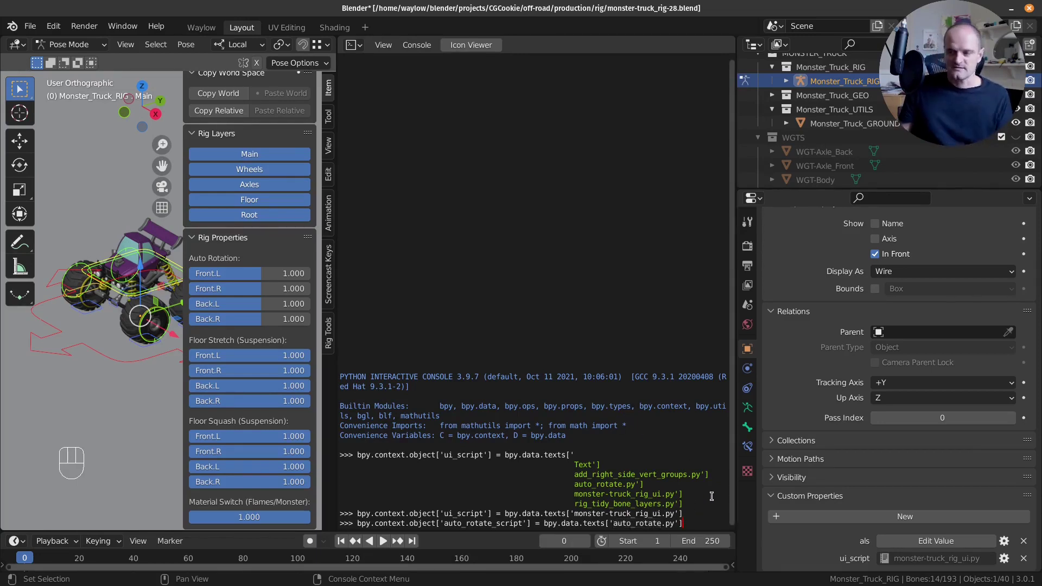
pyautogui.press('Return')
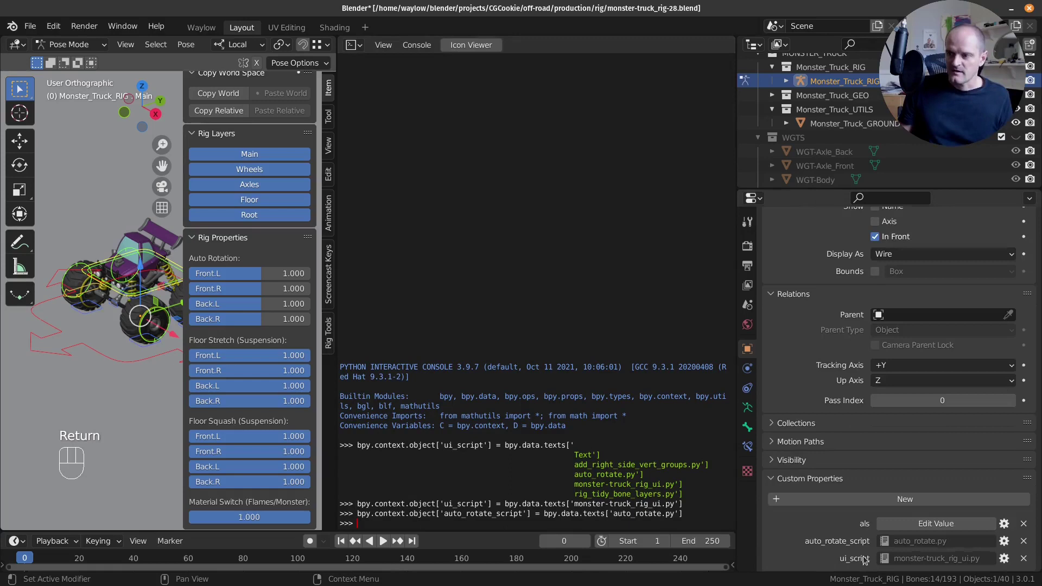
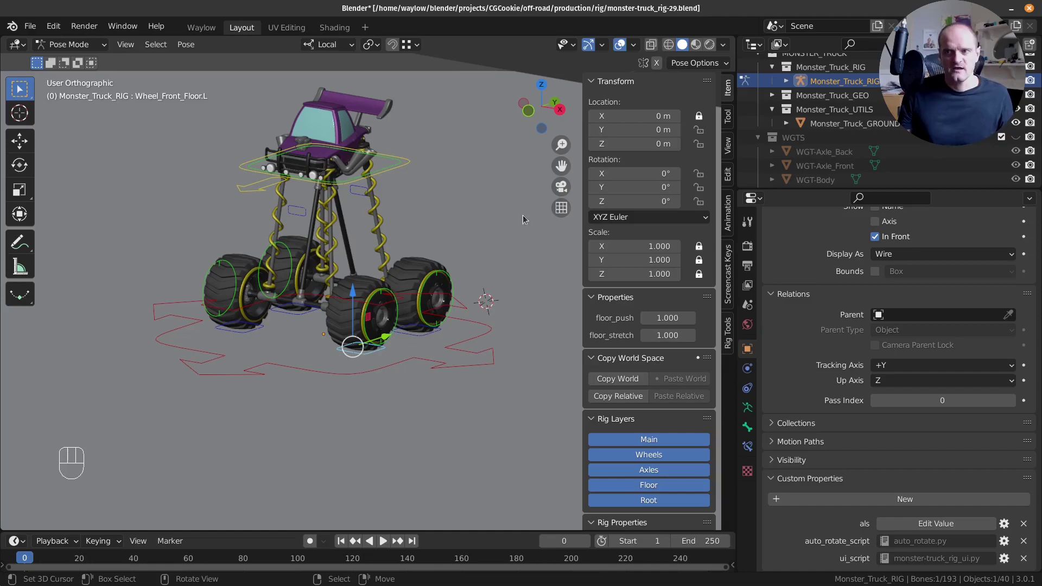
# Select the front-left wheel floor control and set its floor_stretch to 0.
pyautogui.click(402, 168)
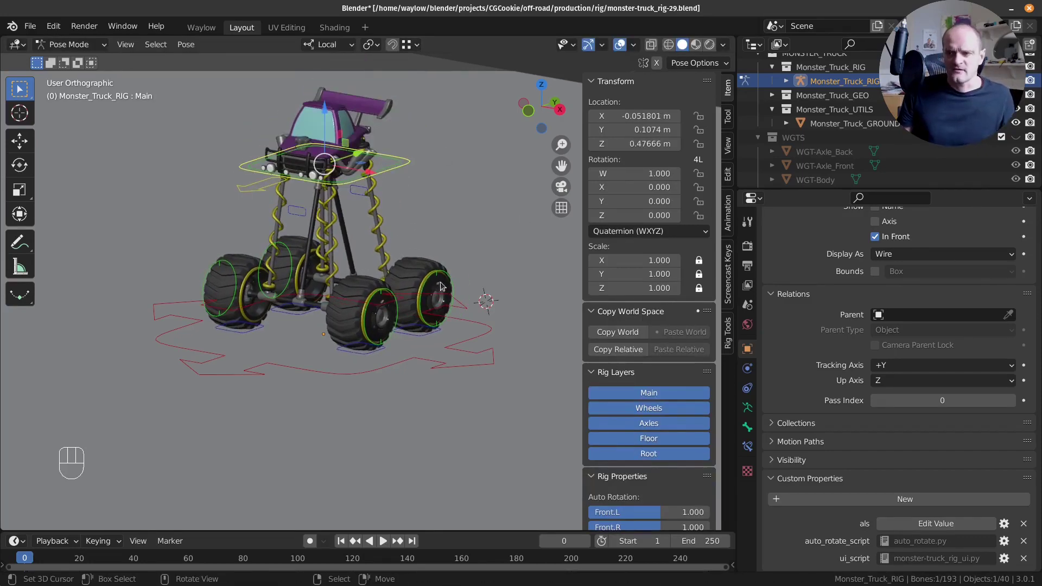
pyautogui.moveTo(388, 297); pyautogui.dragTo(383, 312)
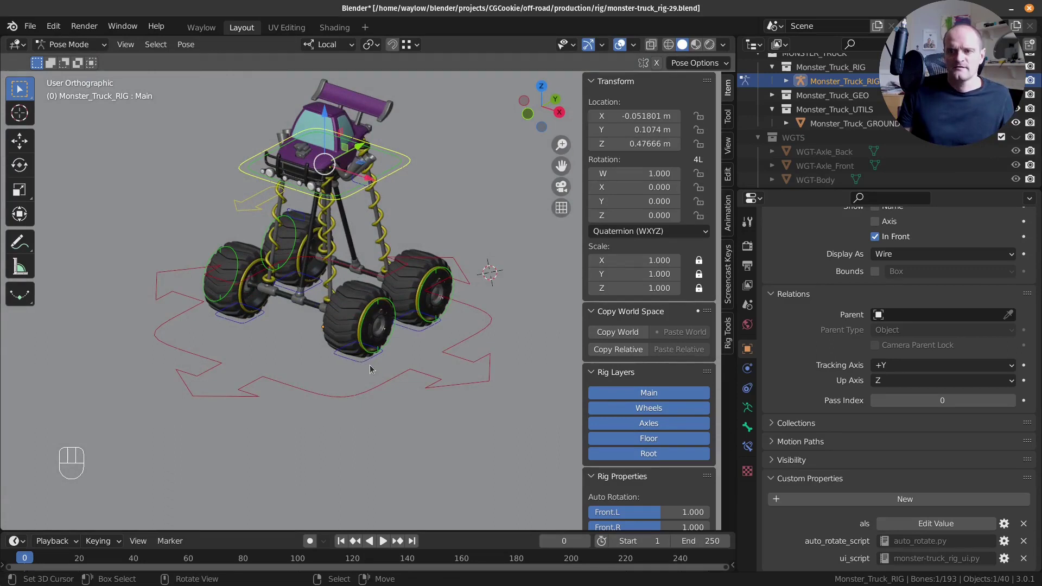
pyautogui.moveTo(366, 363); pyautogui.dragTo(935, 570)
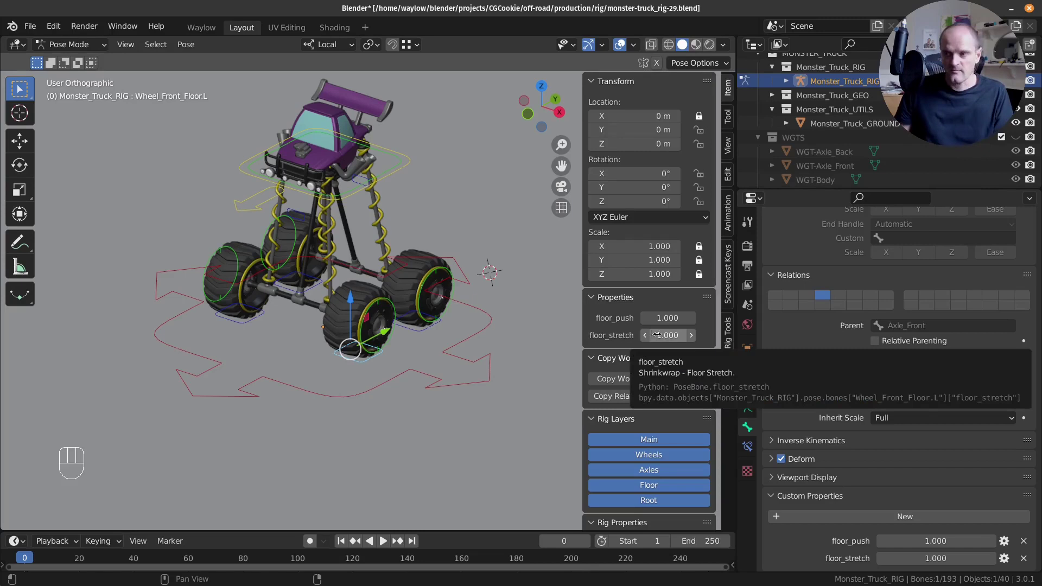
pyautogui.press('BackSpace')
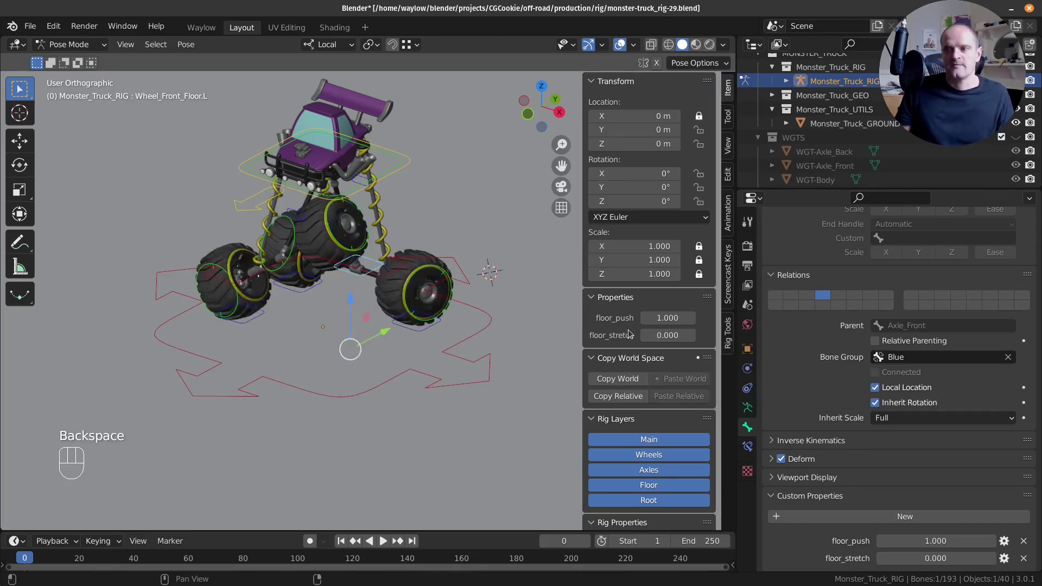
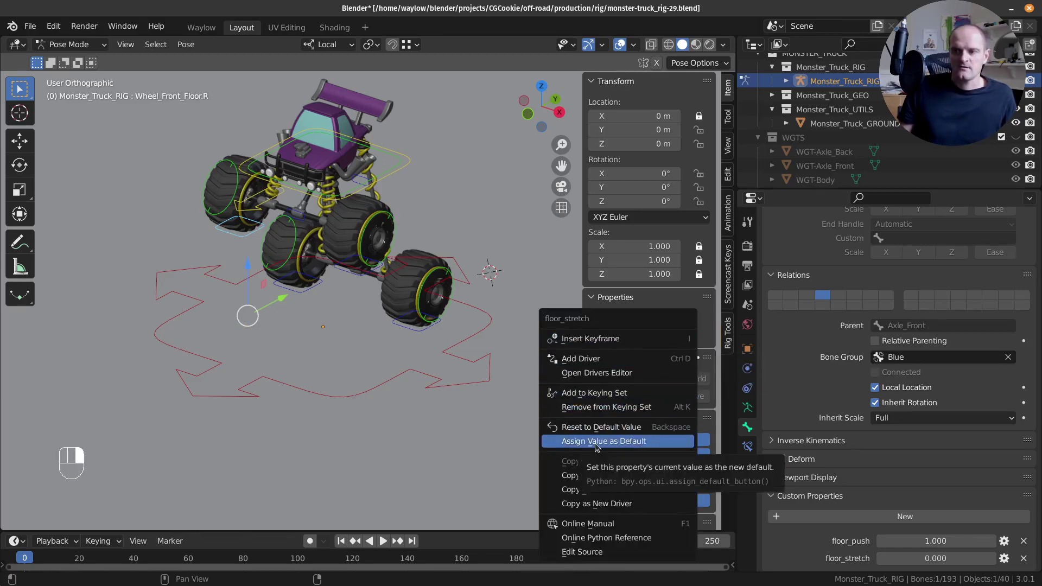
# Set floor_stretch to 0 for the front-right wheel floor control.
pyautogui.click(598, 443)
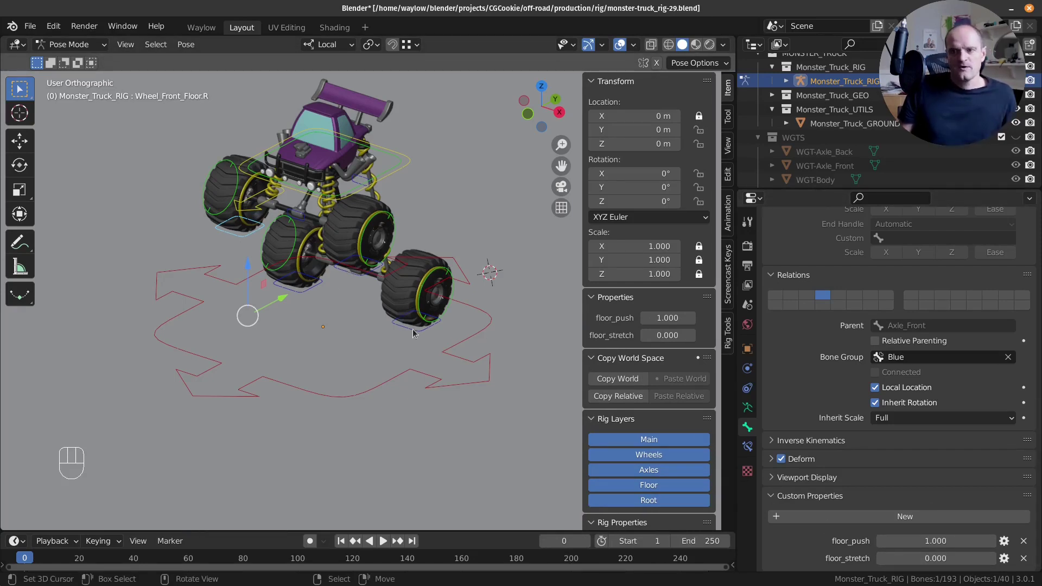
# Set floor_stretch to 0 for the back-left wheel and move the main control to test.
pyautogui.moveTo(416, 331); pyautogui.dragTo(662, 370)
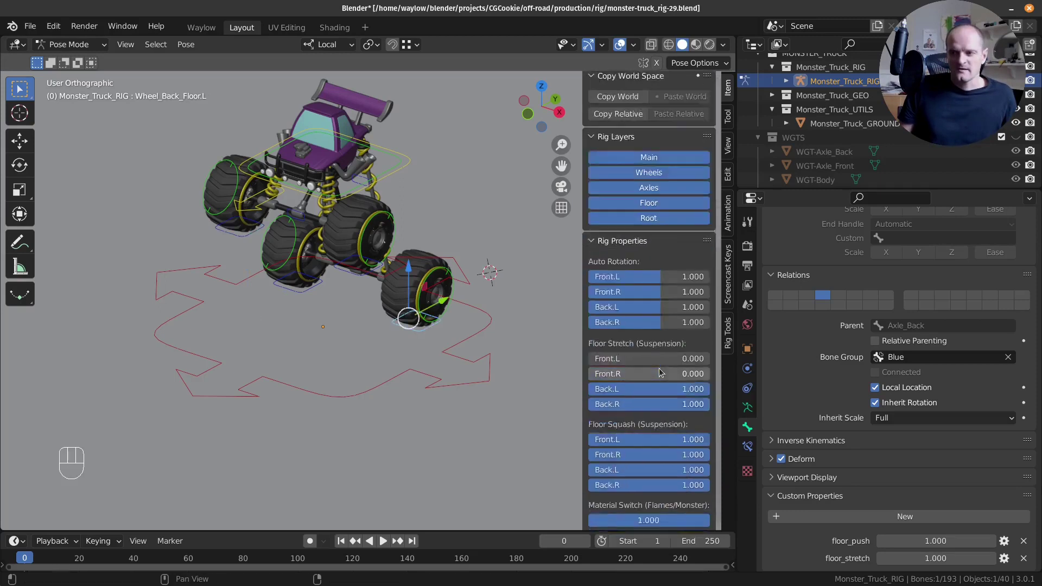
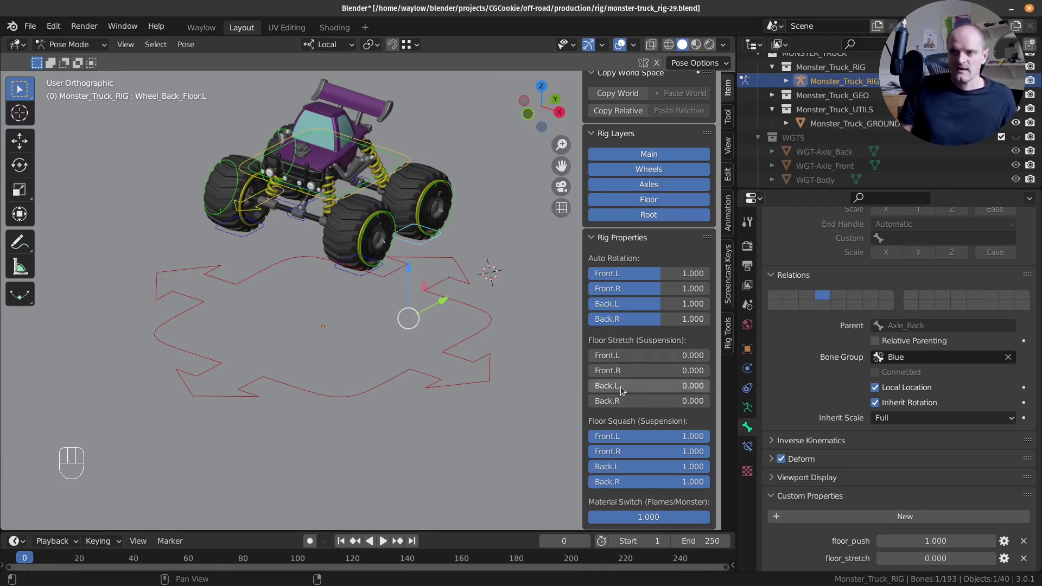
pyautogui.moveTo(623, 389); pyautogui.dragTo(617, 459)
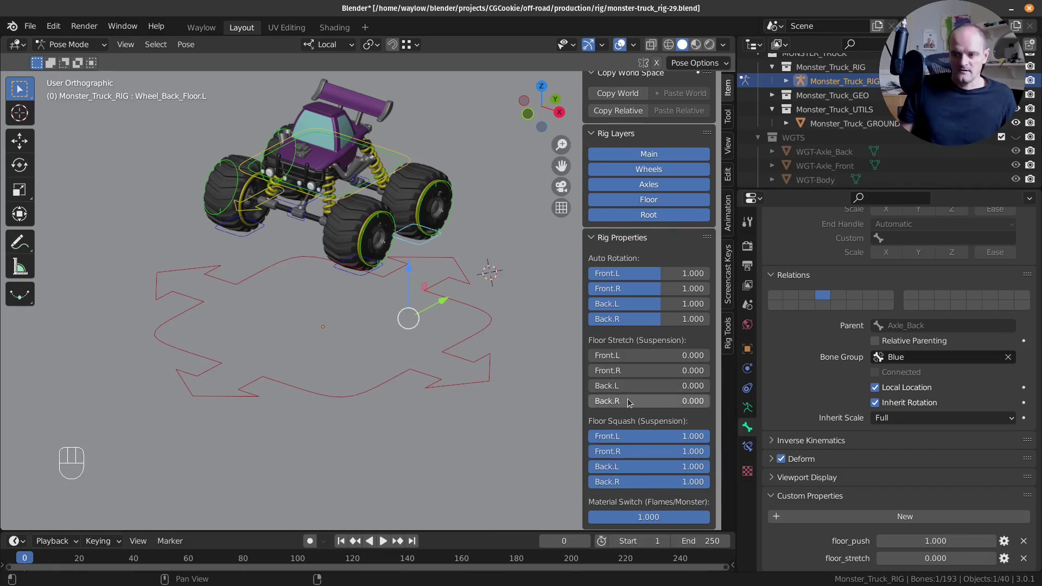
pyautogui.moveTo(631, 404); pyautogui.dragTo(606, 464)
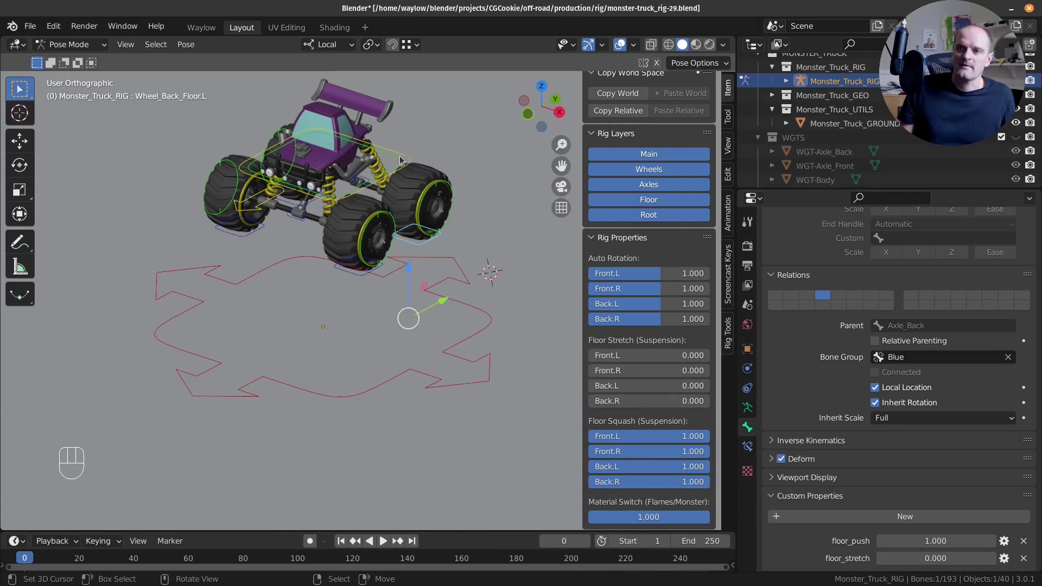
pyautogui.moveTo(406, 155); pyautogui.dragTo(419, 176)
pyautogui.moveTo(418, 177); pyautogui.dragTo(405, 147)
# Select the truck's Main control and reset its location so the wheels rest on the ground.
pyautogui.doubleClick(404, 147)
pyautogui.middleClick(400, 145)
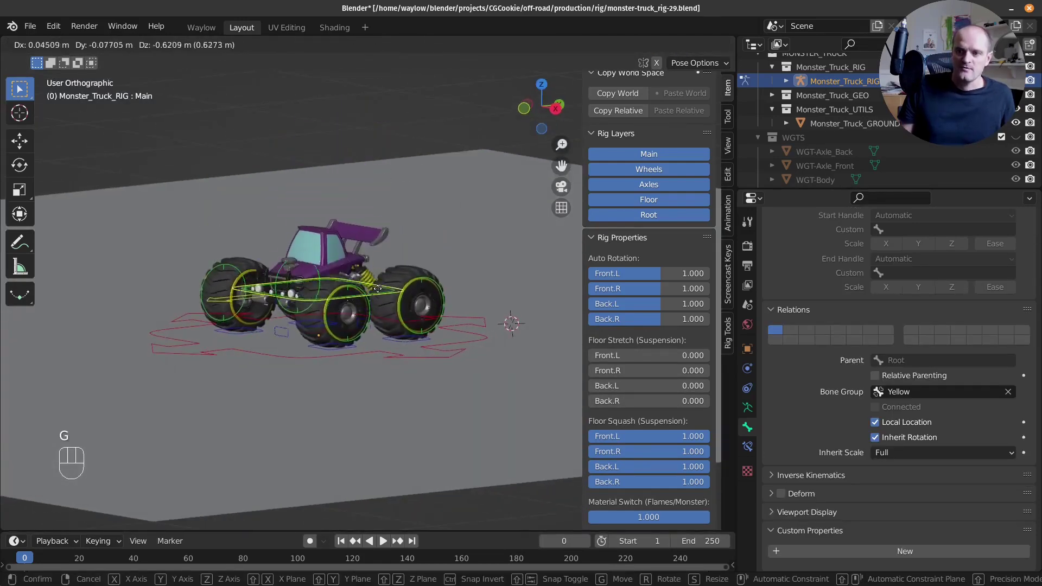
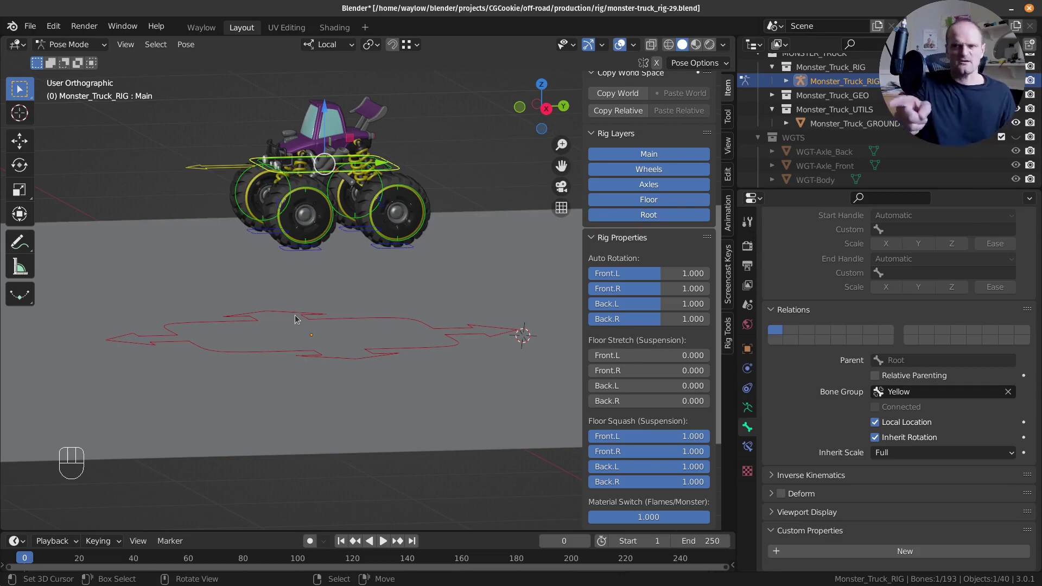
pyautogui.press('alt+g')
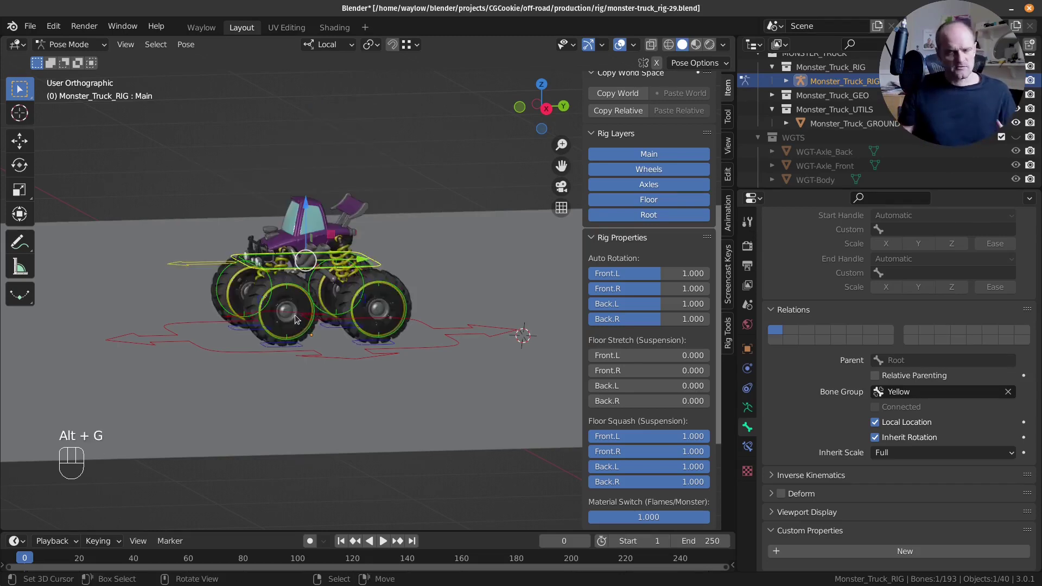
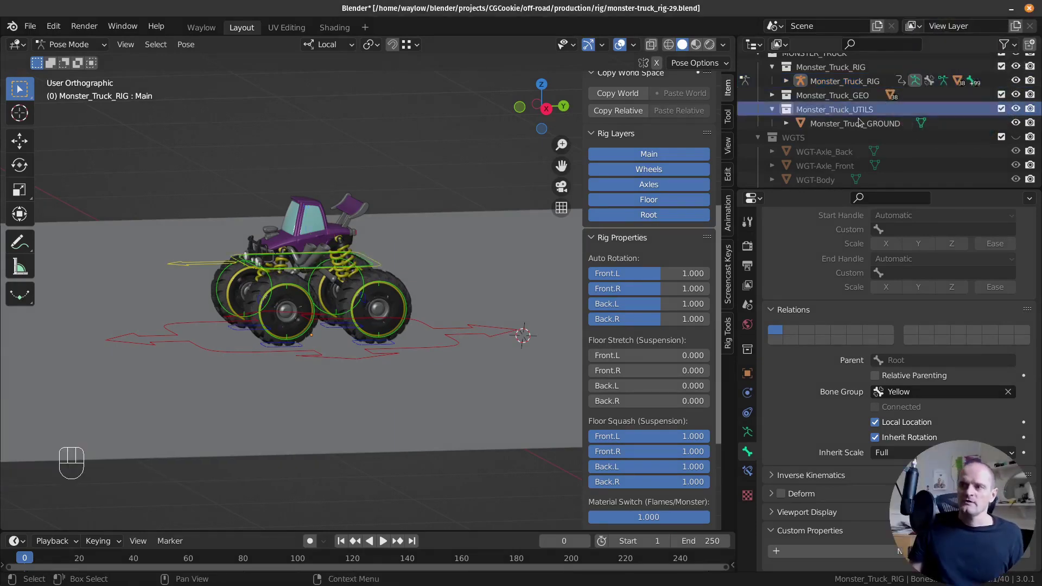
# Drag the Monster_Truck_GROUND collection up under MONSTER_TRUCK in the Outliner.
pyautogui.click(854, 116)
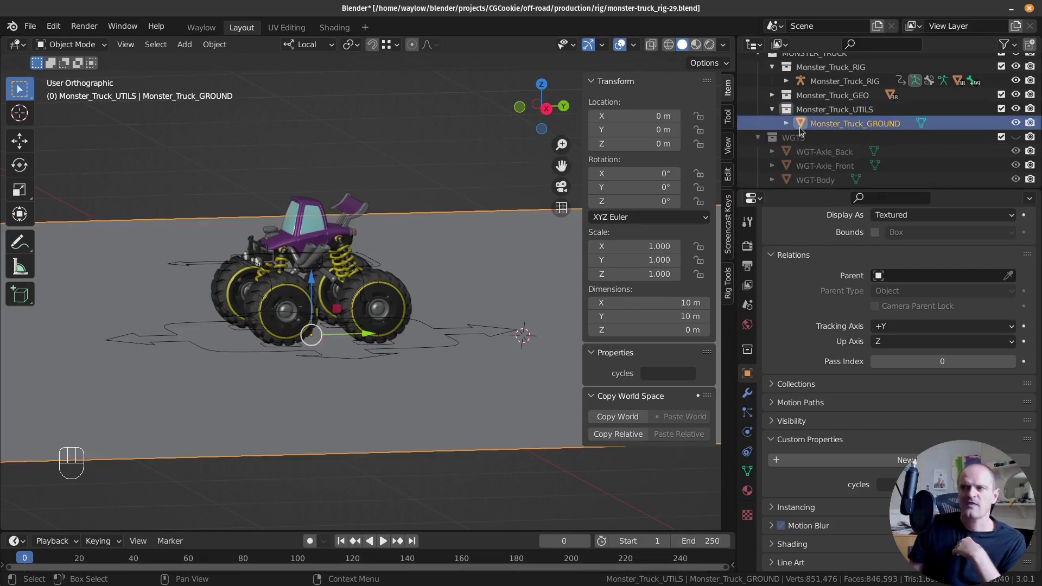
pyautogui.moveTo(861, 115); pyautogui.dragTo(798, 84)
pyautogui.press('BackSpace')
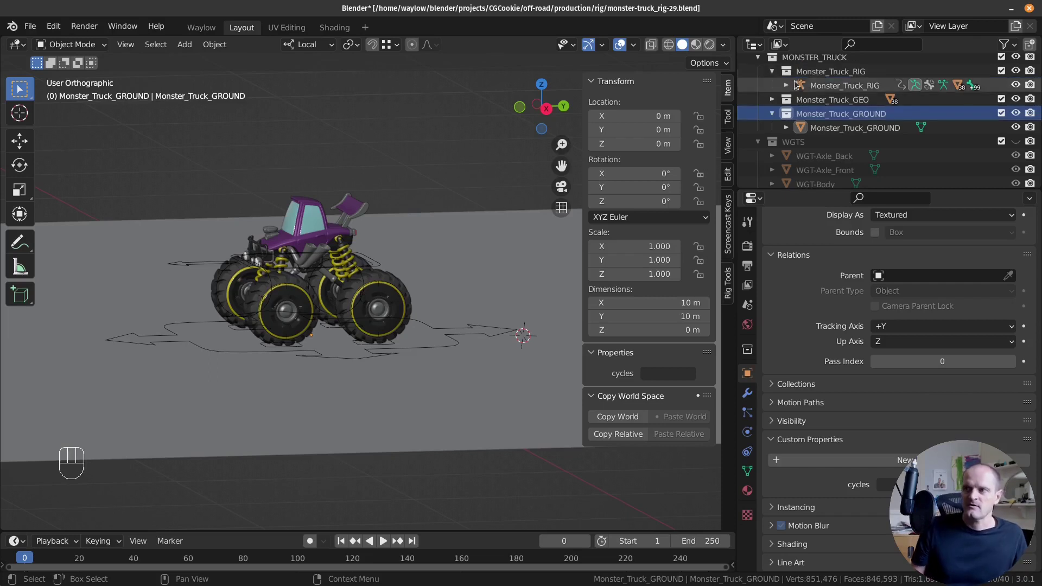
pyautogui.click(773, 69)
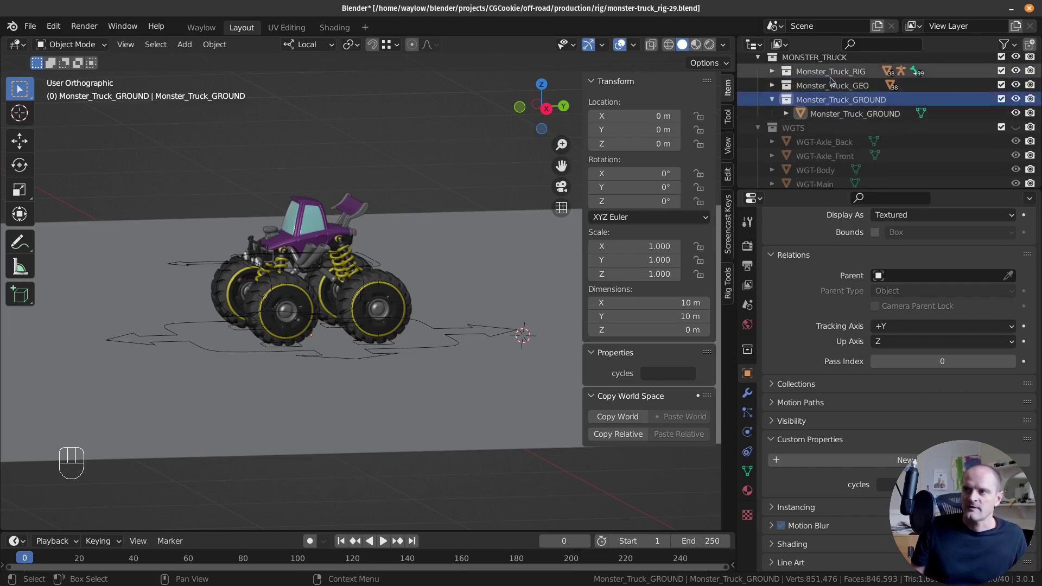
# Expand Monster_Truck_RIG and put its armature into Pose Mode.
pyautogui.click(774, 101)
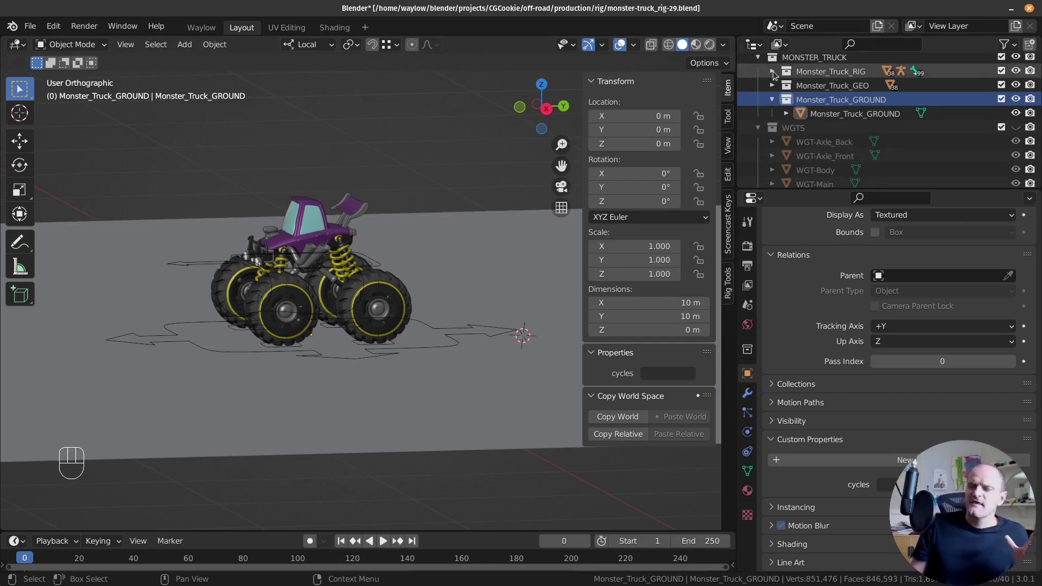
pyautogui.click(777, 72)
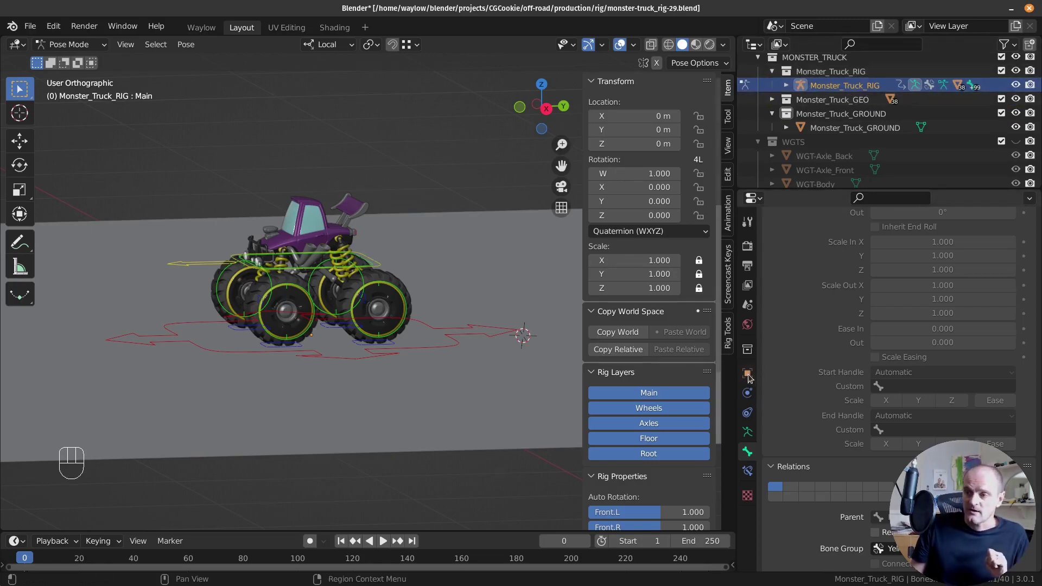
# Link the Monster_Truck_RIG armature into the MONSTER_TRUCK collection and return to Object Mode.
pyautogui.click(751, 376)
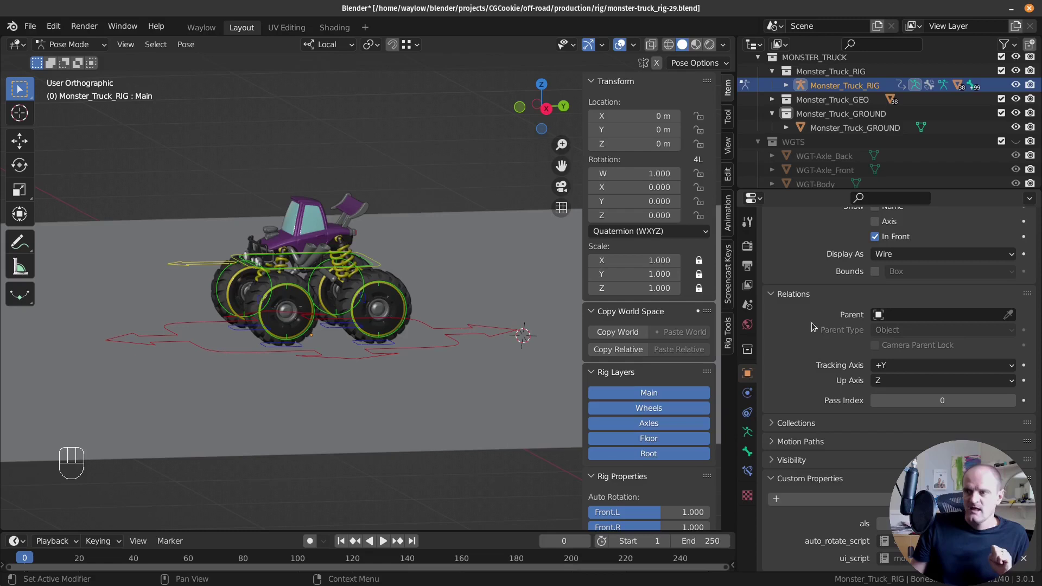
pyautogui.moveTo(808, 425); pyautogui.dragTo(830, 391)
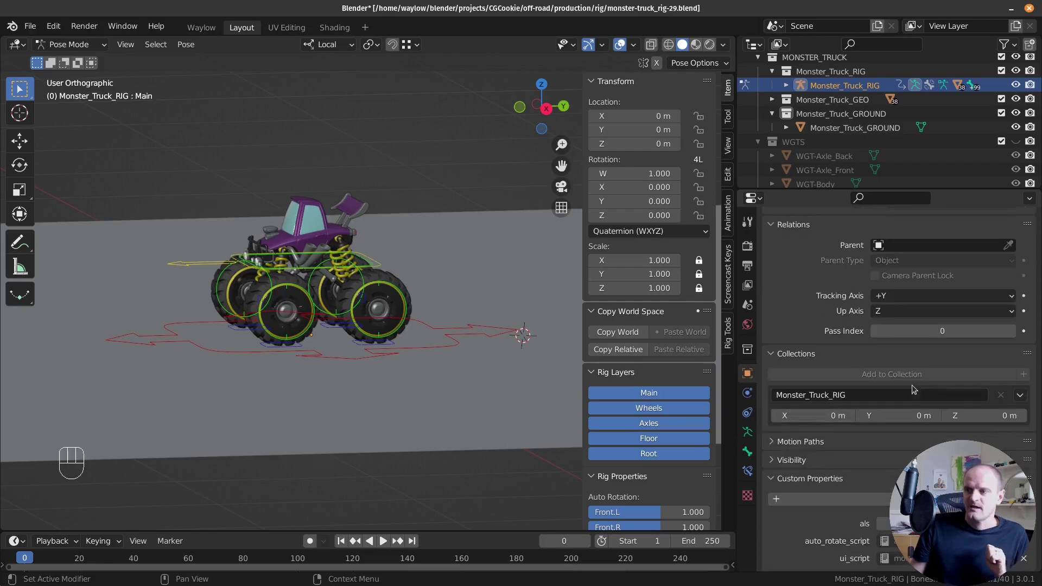
pyautogui.press('Tab')
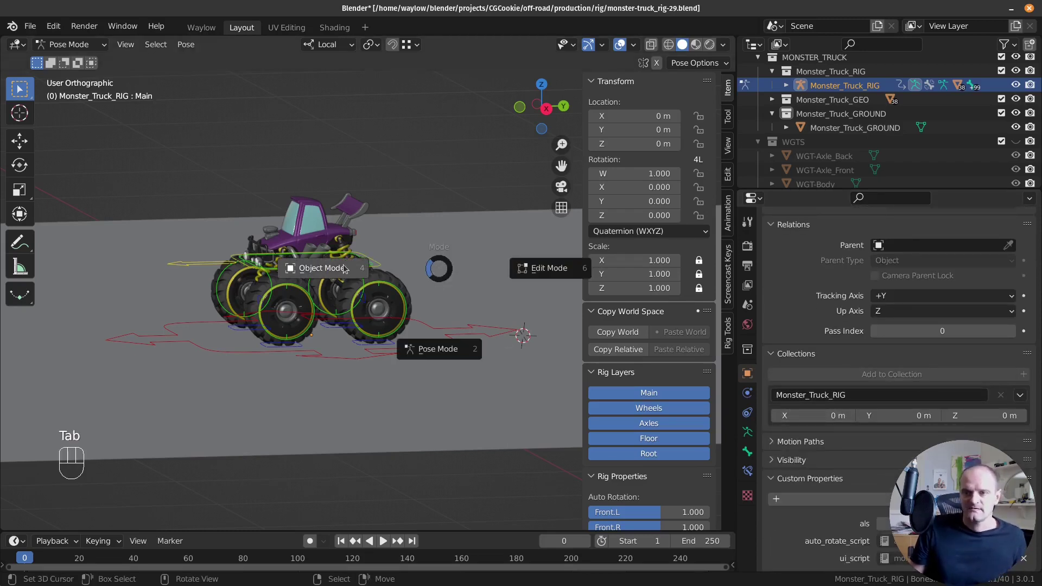
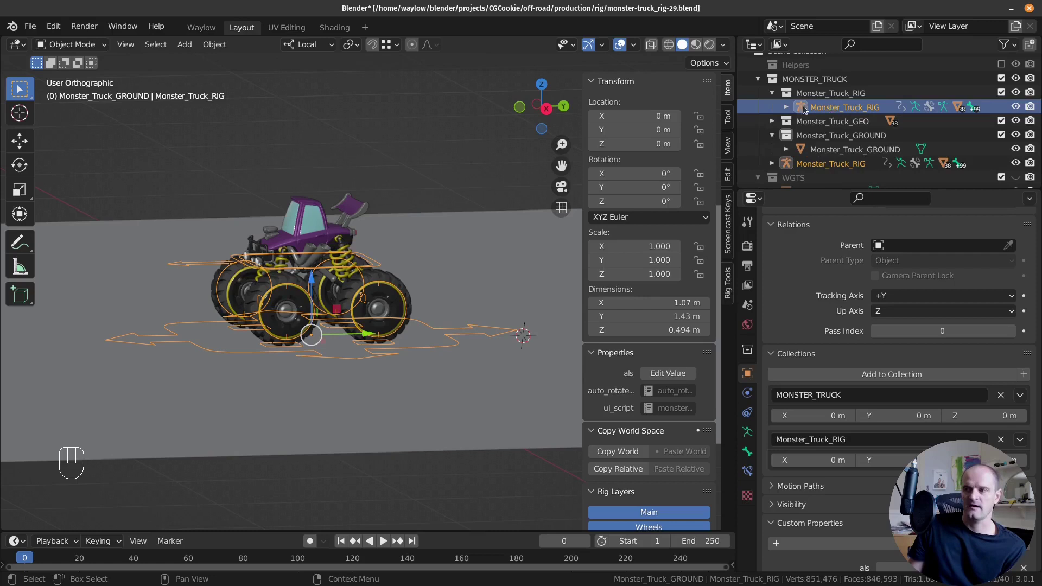
pyautogui.click(776, 93)
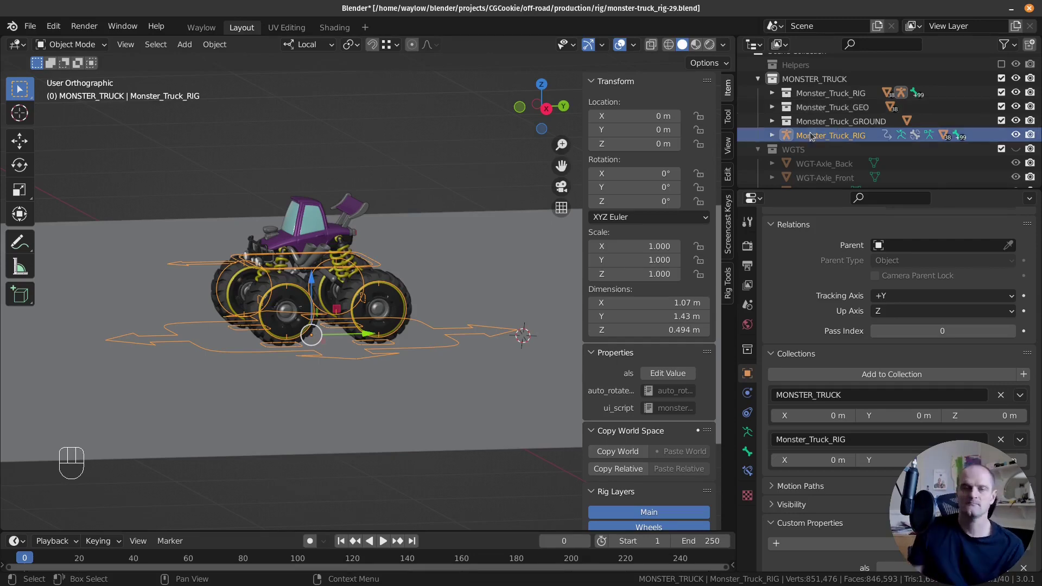
pyautogui.click(772, 95)
pyautogui.moveTo(858, 92); pyautogui.dragTo(960, 87)
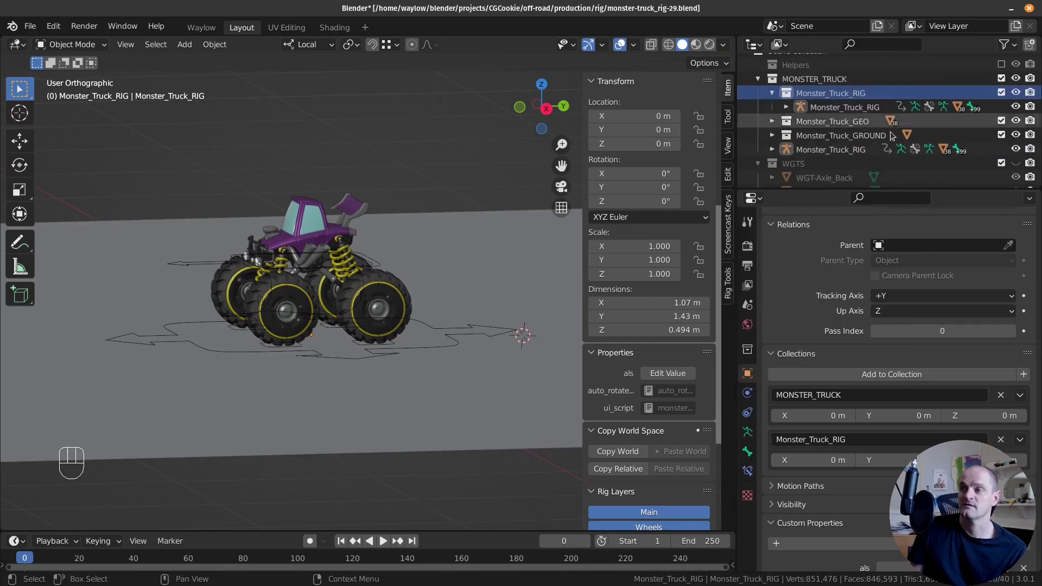
pyautogui.moveTo(811, 96); pyautogui.dragTo(793, 134)
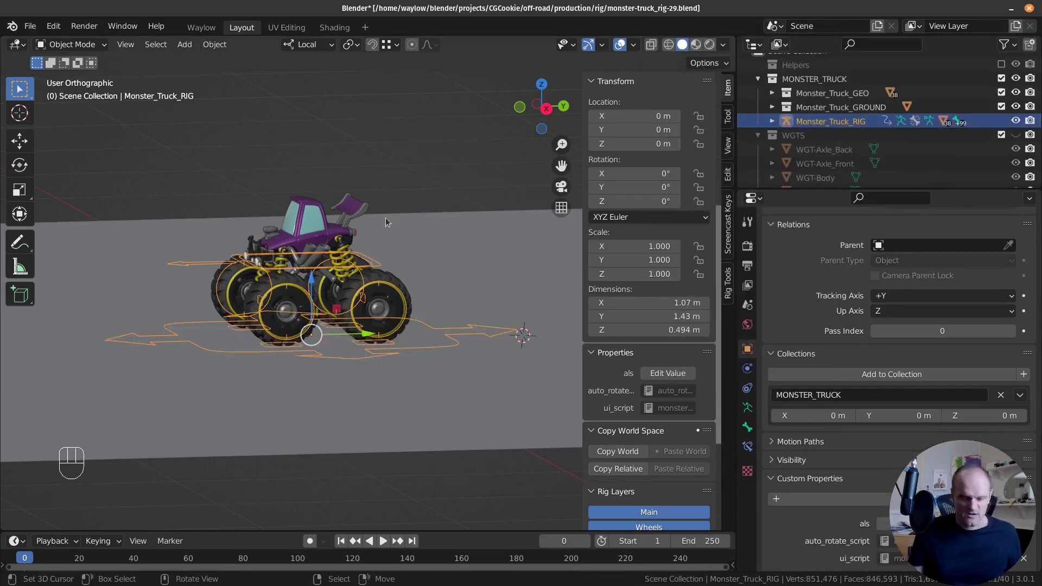
pyautogui.press('ctrl+z')
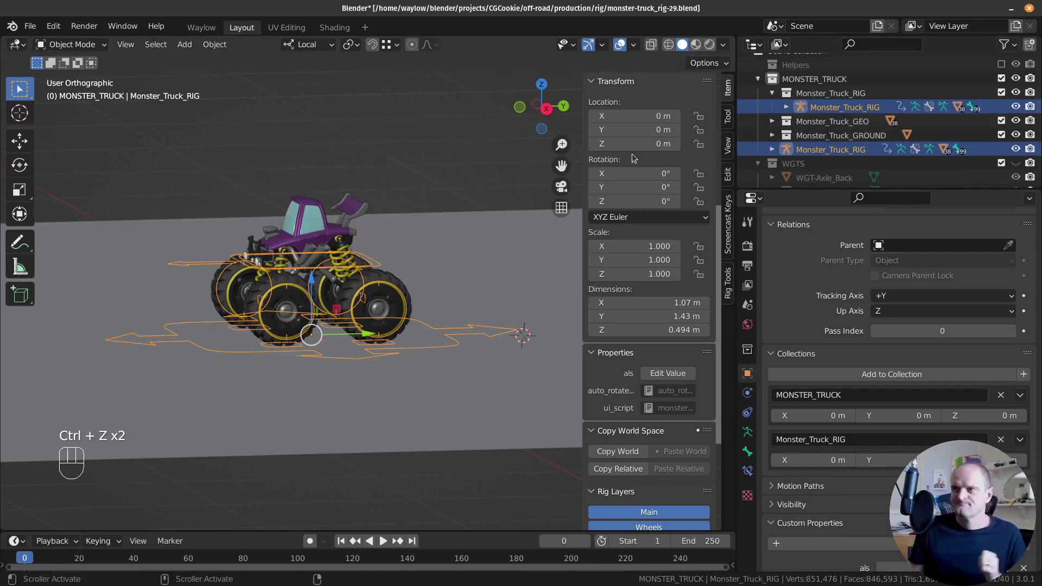
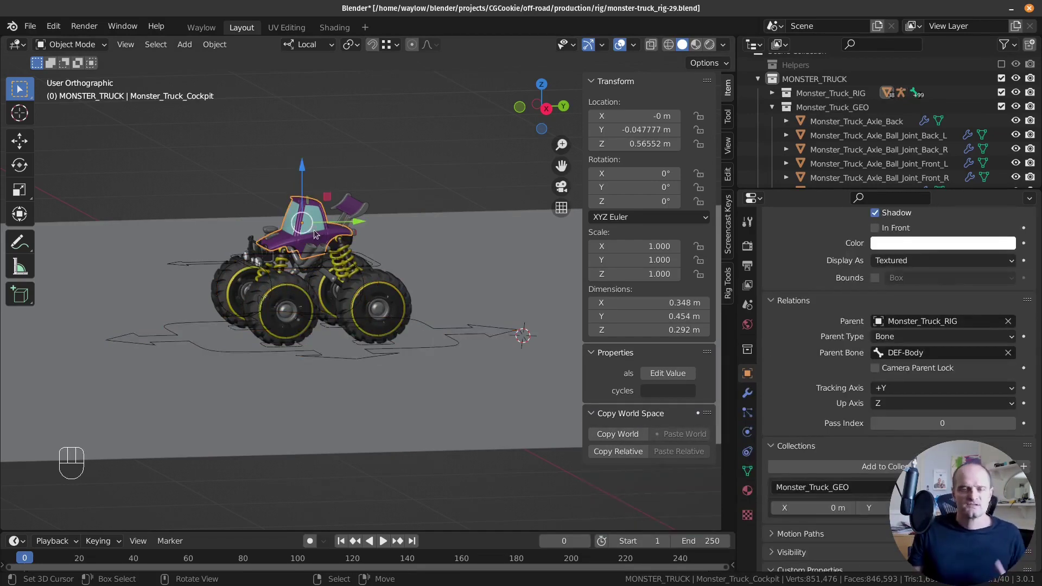
# Disable selectability on the GEO and GROUND collections via the Outliner toggles.
pyautogui.click(817, 110)
pyautogui.moveTo(1009, 45); pyautogui.dragTo(699, 89)
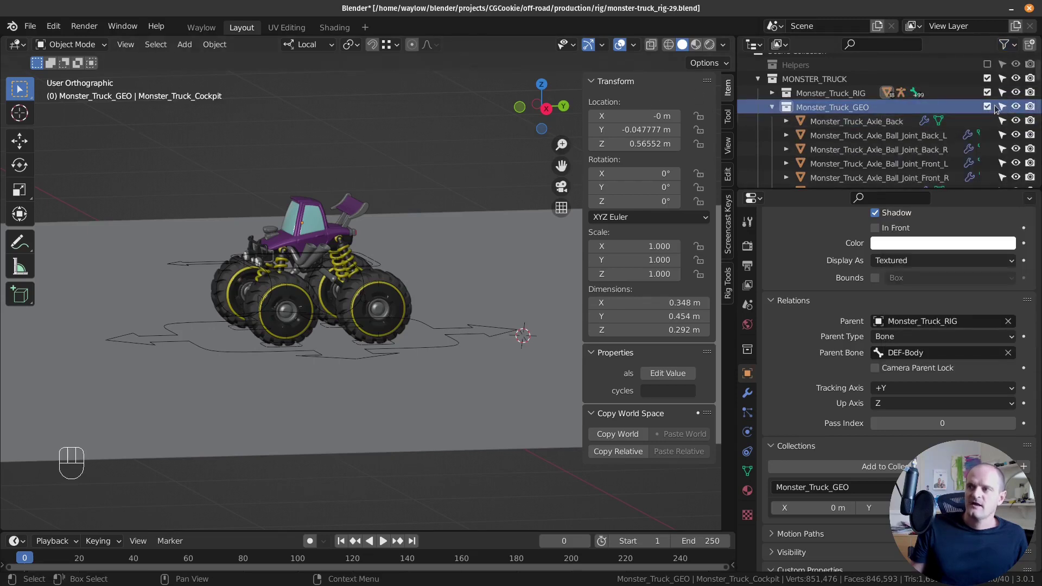
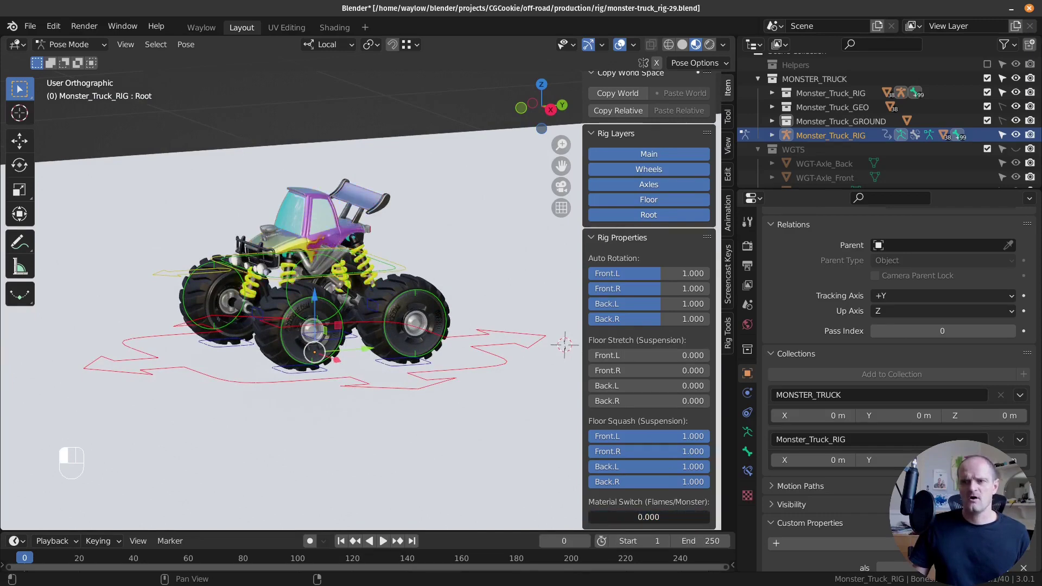
# Switch to Material Preview shading and orbit to a front three-quarter view of the truck.
pyautogui.moveTo(351, 301); pyautogui.dragTo(354, 308)
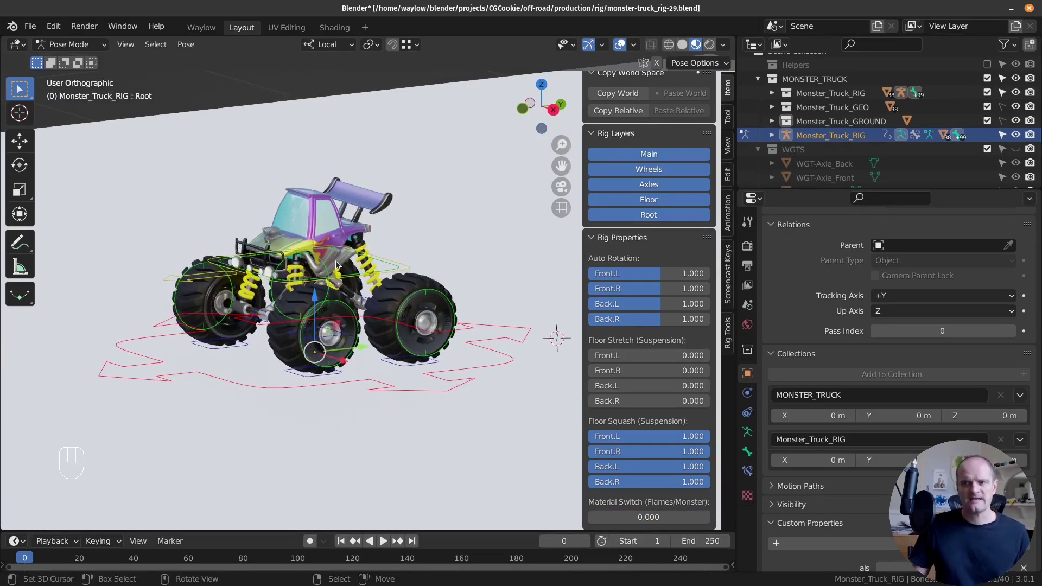
pyautogui.click(346, 263)
pyautogui.moveTo(321, 272); pyautogui.dragTo(332, 274)
pyautogui.middleClick(330, 273)
pyautogui.click(334, 207)
pyautogui.click(346, 175)
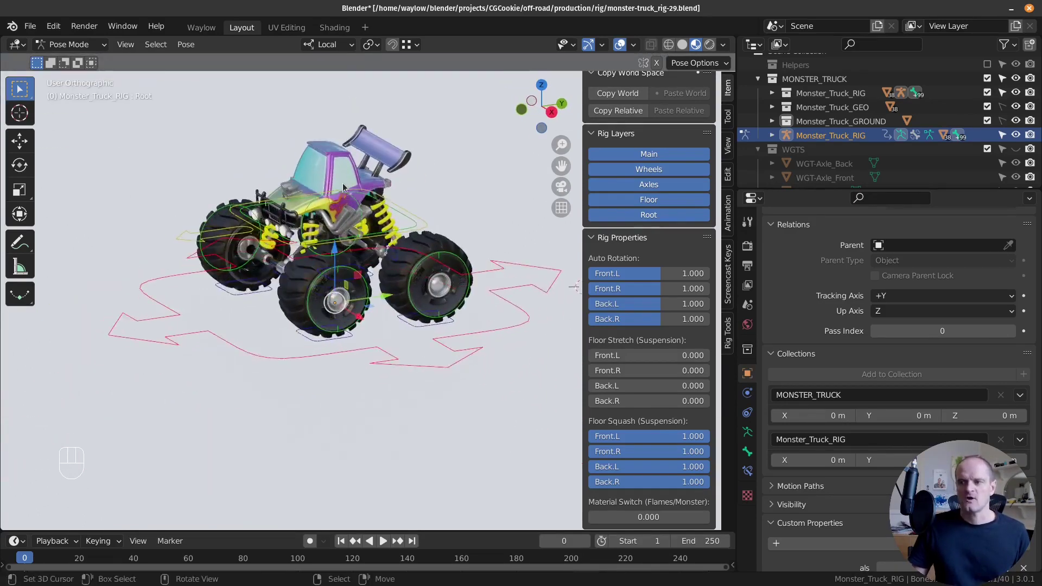
pyautogui.middleClick(340, 204)
pyautogui.middleClick(353, 296)
pyautogui.moveTo(374, 290); pyautogui.dragTo(393, 289)
pyautogui.click(393, 289)
pyautogui.moveTo(376, 289); pyautogui.dragTo(357, 302)
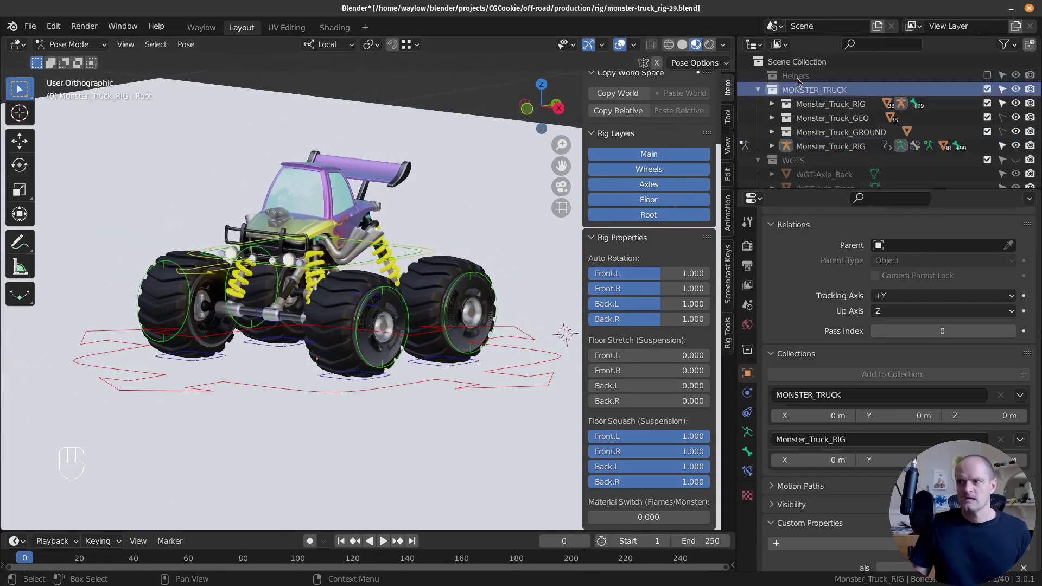